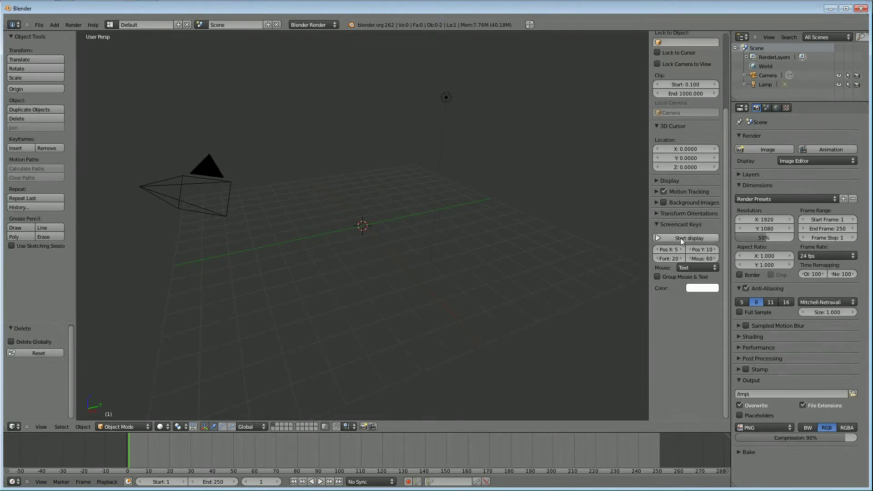
Step: Add a mesh plane at the centre (Shift+A) and scale it up as the ground
key(n)
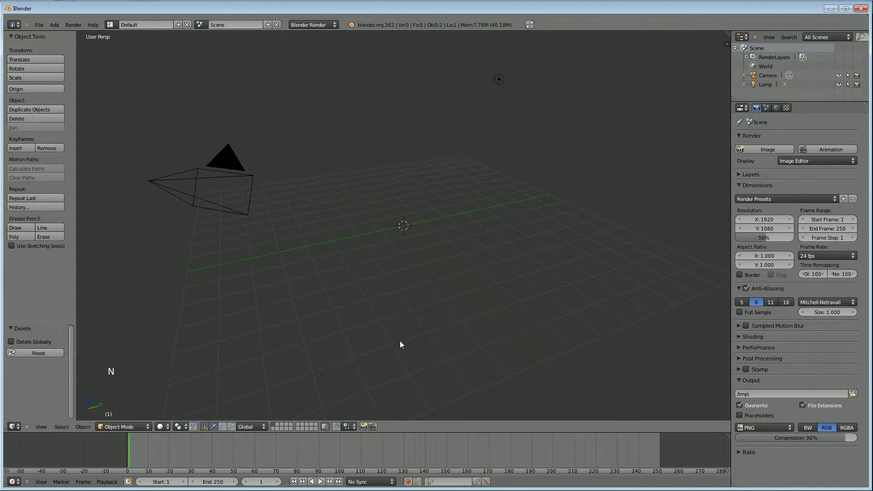
middle_click(422, 274)
middle_click(487, 246)
key(KP_7)
key(KP_5)
scroll(up, 3)
key(shift+a)
scroll(down, 3)
key(s)
click(674, 368)
Step: Enlarge the floor plane further and return to top view ready for the next plane
scroll(down, 3)
key(s)
click(463, 257)
click(685, 378)
scroll(down, 3)
scroll(up, 3)
middle_click(599, 289)
scroll(up, 3)
key(KP_7)
Step: Add a second plane, rotate it 90° on X to stand upright and scale it up
key(shift+a)
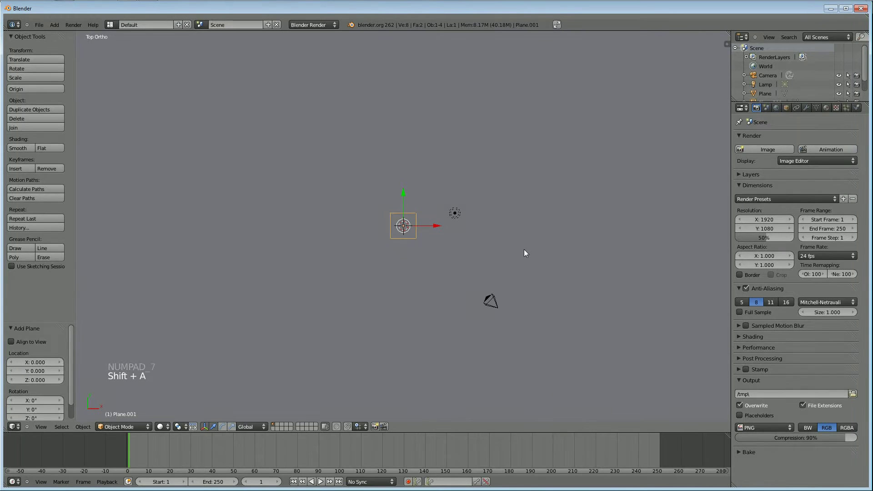
key(KP_3)
key(r)
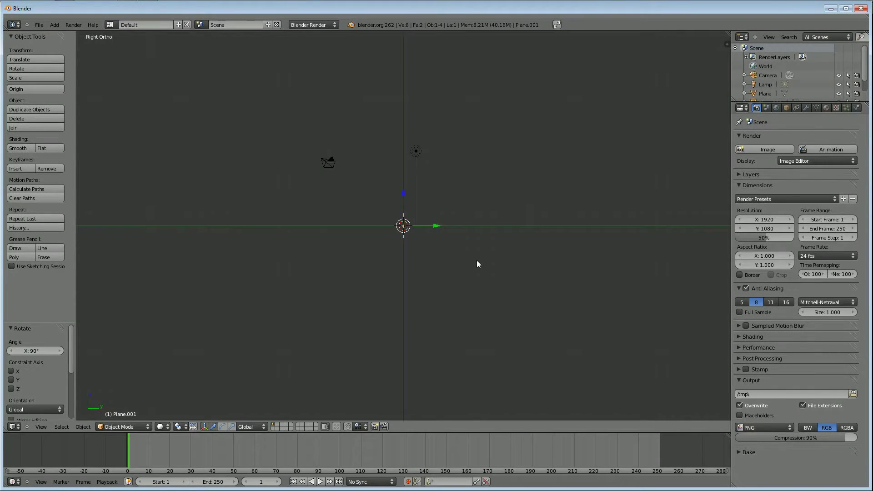
key(KP_1)
key(s)
click(706, 387)
key(s)
click(653, 376)
key(s)
click(606, 349)
Step: Adjust the wall's rotation and move it back along Y behind the floor
scroll(down, 3)
middle_click(602, 272)
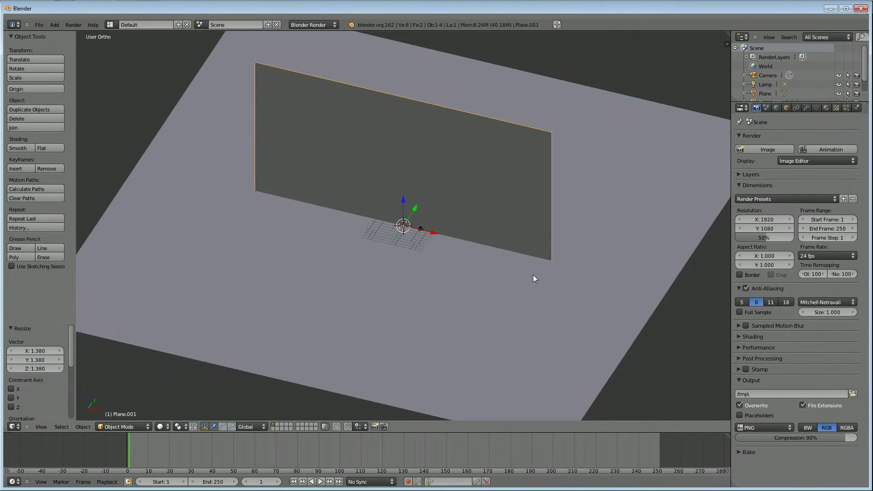
key(r)
right_click(580, 211)
key(r)
right_click(578, 212)
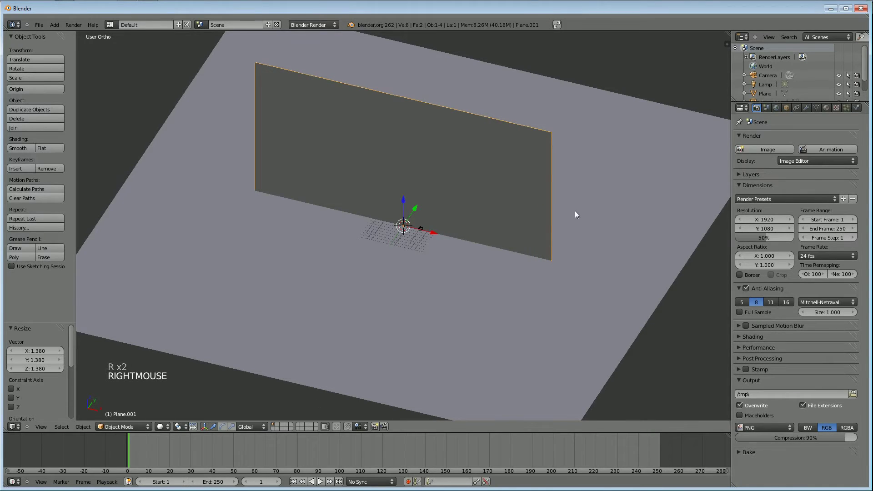
key(g)
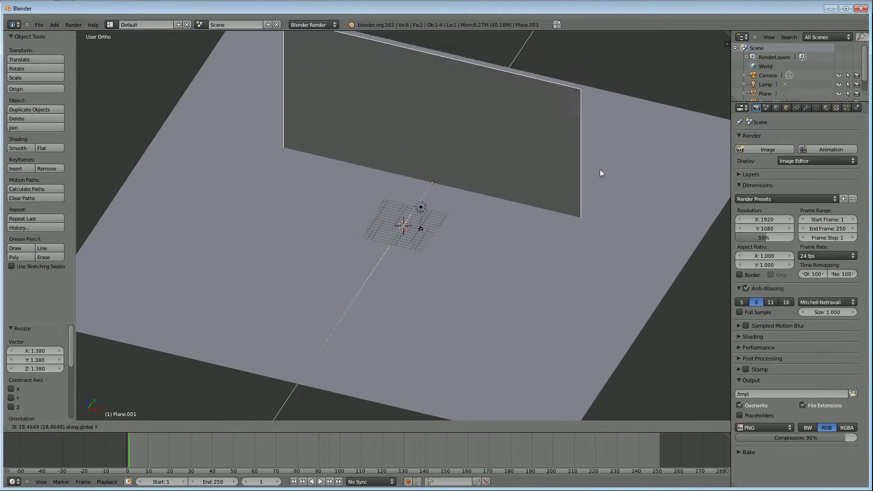
click(577, 196)
scroll(up, 3)
middle_click(450, 280)
scroll(up, 3)
Step: Add a Monkey mesh at the scene centre in front of the wall
key(shift+a)
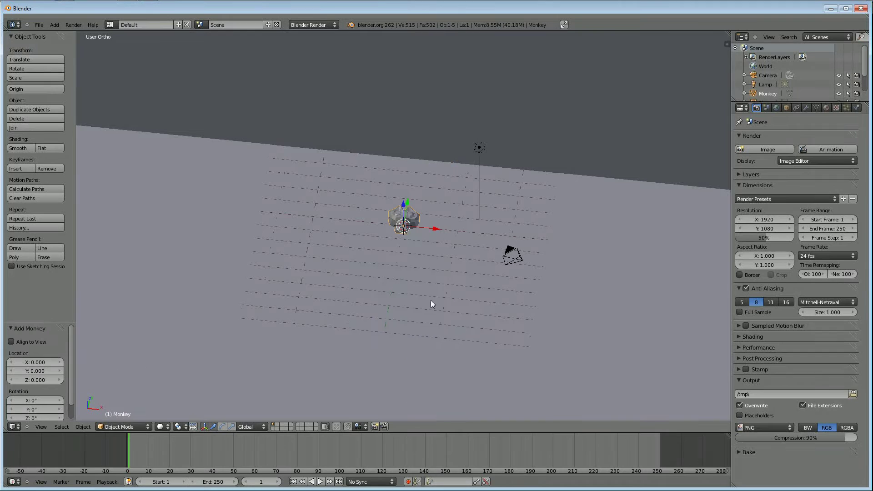
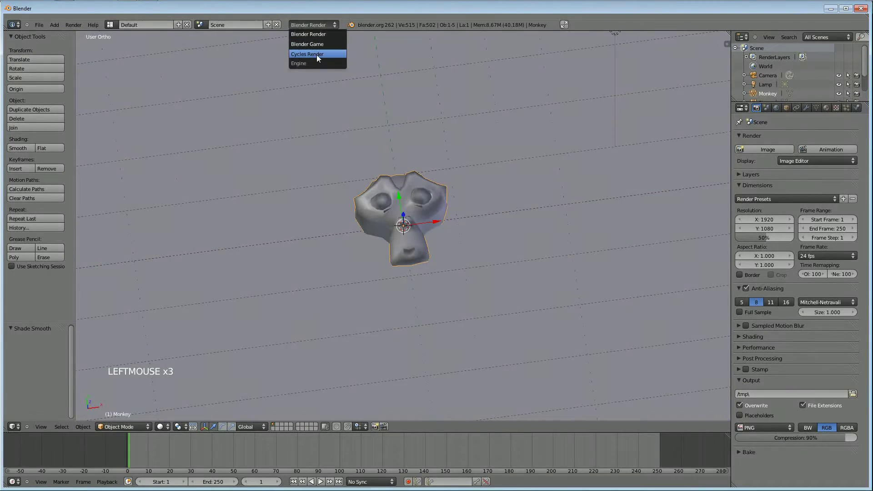
Step: Inspect the monkey from several angles and select the floor plane for materials
scroll(down, 3)
middle_click(402, 291)
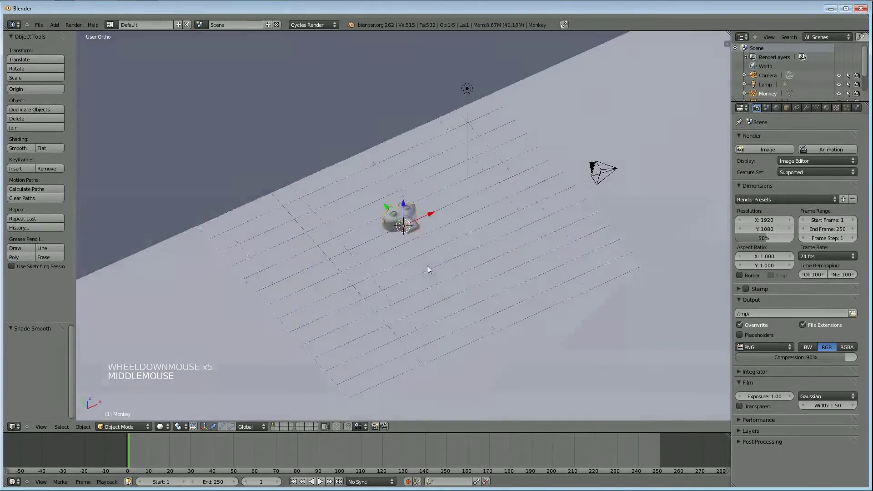
scroll(up, 3)
middle_click(543, 270)
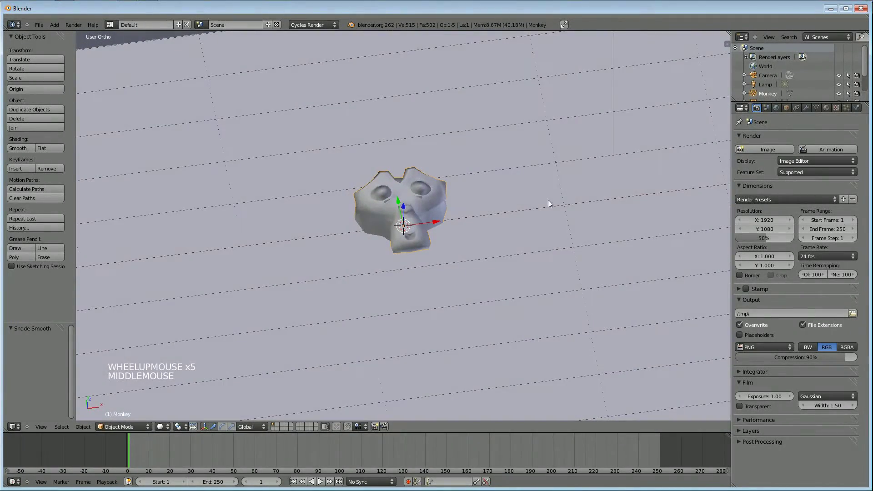
scroll(down, 3)
right_click(435, 275)
scroll(down, 3)
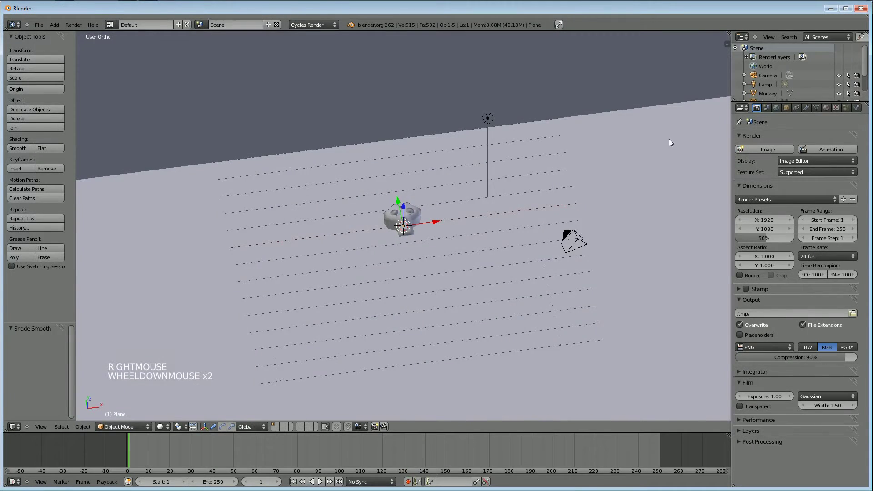
Step: Give the floor plane a new Cycles material in Material properties
click(828, 108)
right_click(371, 213)
right_click(215, 276)
right_click(275, 134)
right_click(262, 249)
click(778, 169)
click(809, 193)
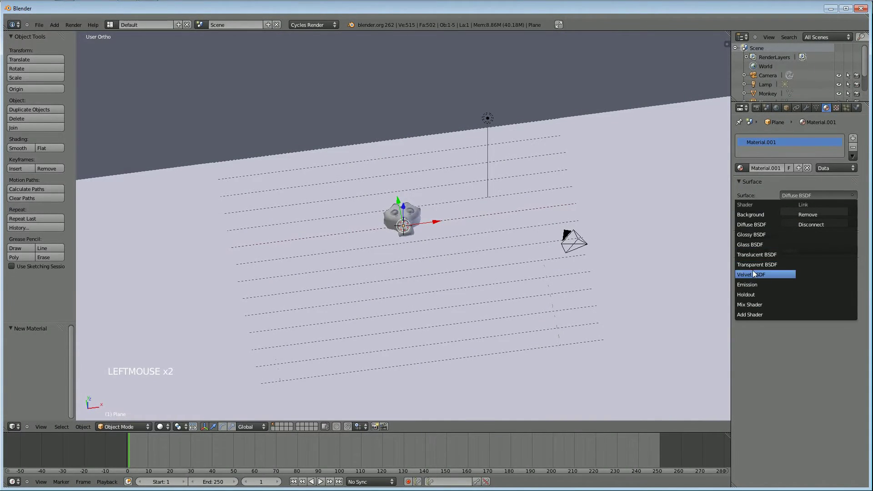
Step: Give the backdrop wall a new material with a Glossy BSDF surface
right_click(294, 114)
click(765, 173)
click(770, 182)
click(778, 244)
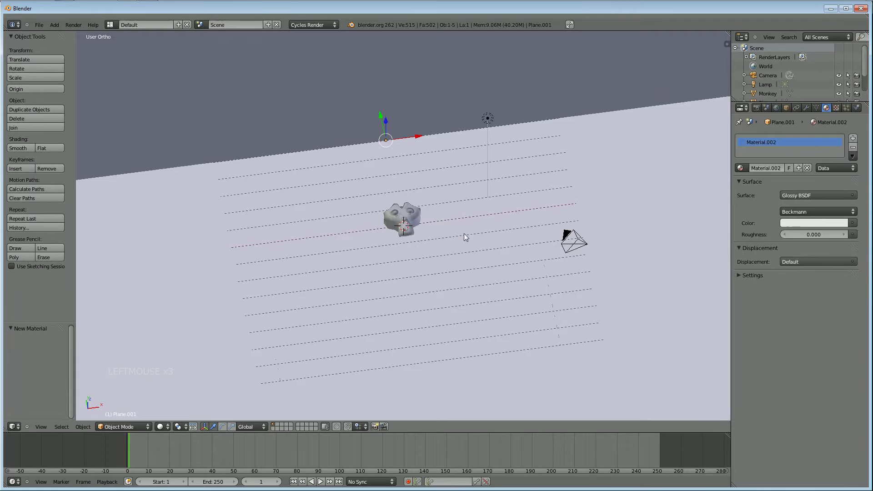
Step: Give the monkey a new material with a Glass BSDF surface
right_click(411, 214)
click(772, 167)
click(801, 194)
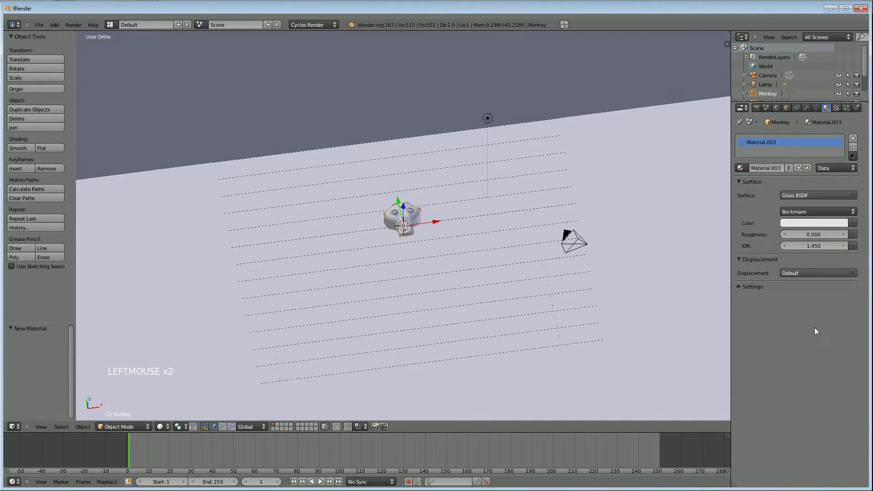
scroll(up, 3)
middle_click(544, 303)
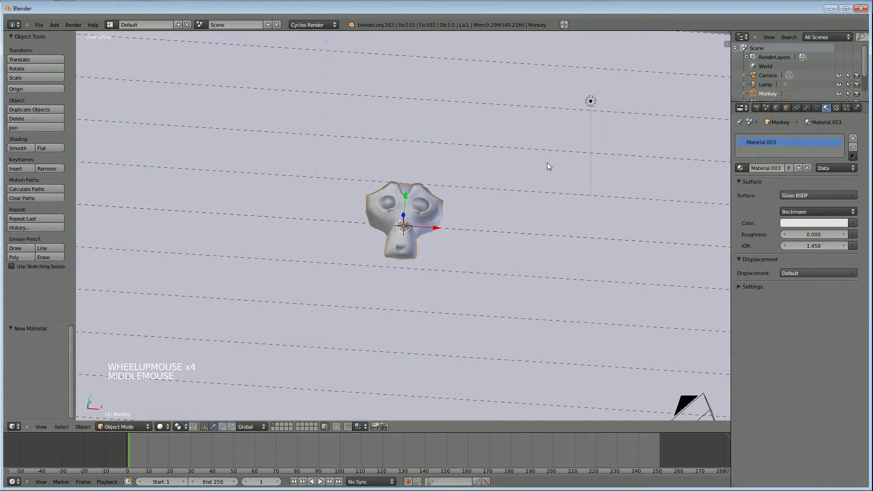
Step: Add a Subdivision Surface modifier to the monkey and check its smoothness
click(803, 110)
click(778, 149)
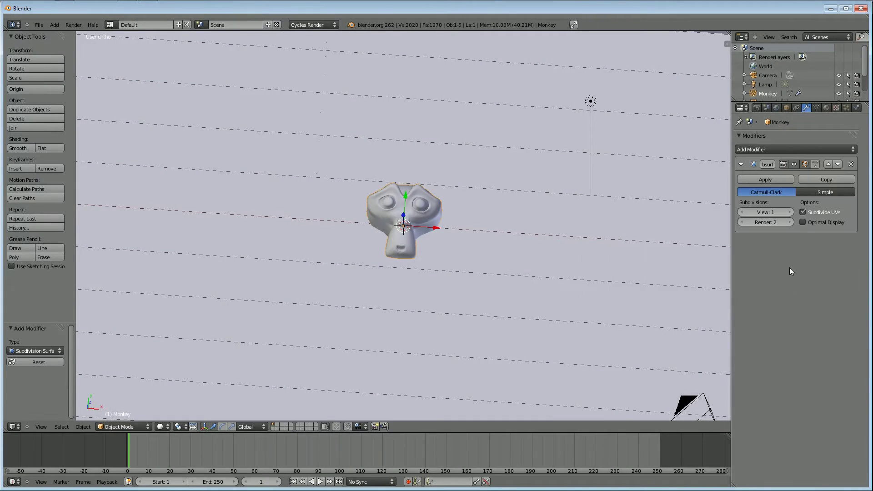
scroll(up, 3)
middle_click(446, 265)
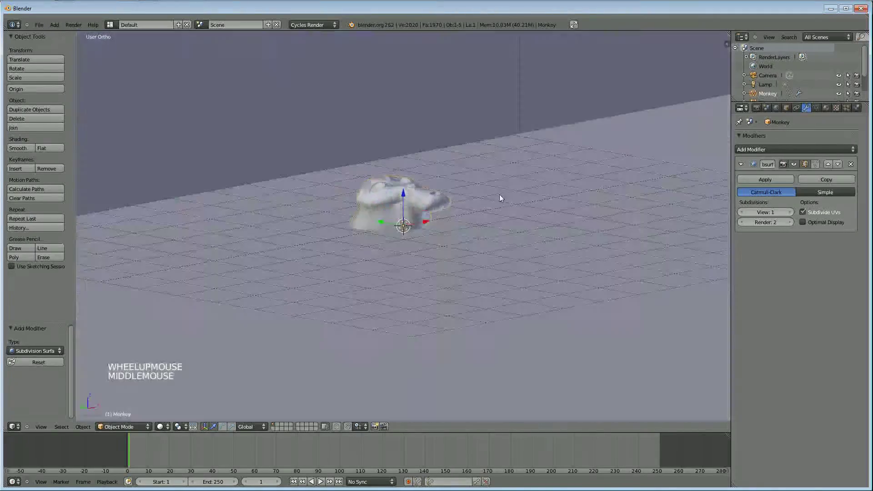
scroll(up, 3)
scroll(down, 3)
scroll(down, 3)
Step: Look the monkey over from around and select it for repositioning
middle_click(480, 290)
scroll(down, 3)
scroll(up, 3)
middle_click(468, 274)
right_click(391, 216)
right_click(384, 222)
Step: Move the monkey vertically and tilt it forward about X in right view
key(g)
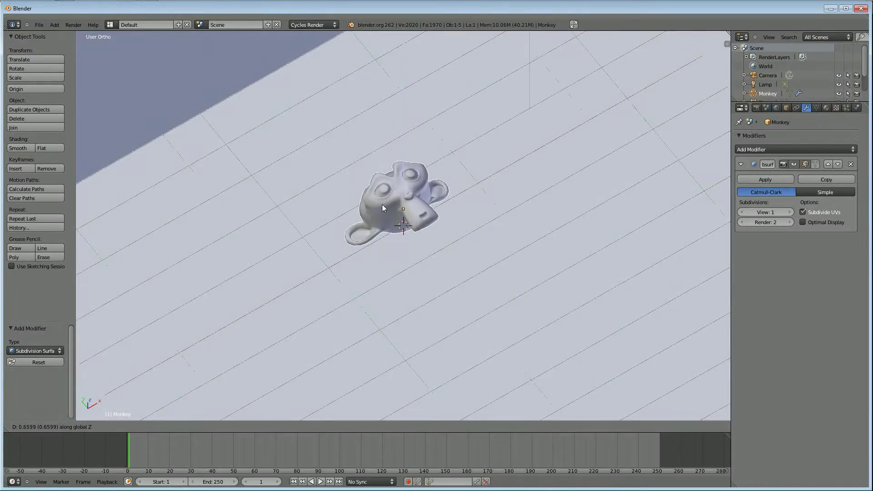
click(385, 207)
middle_click(454, 237)
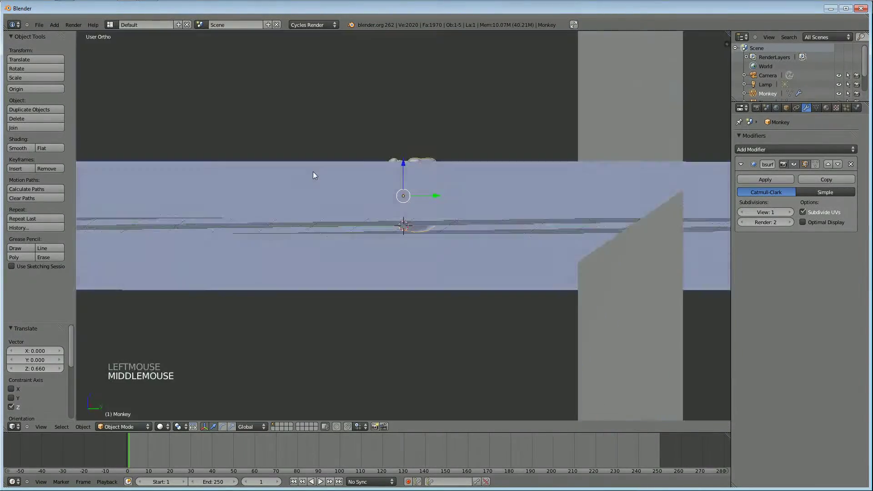
key(KP_3)
key(r)
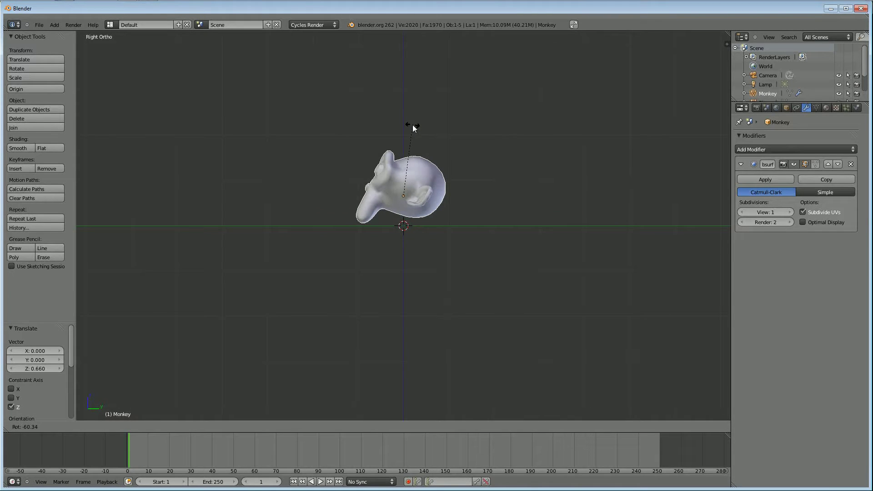
click(420, 129)
Step: Lower the tilted monkey so it rests on the floor and switch to top view
key(g)
click(423, 135)
middle_click(419, 137)
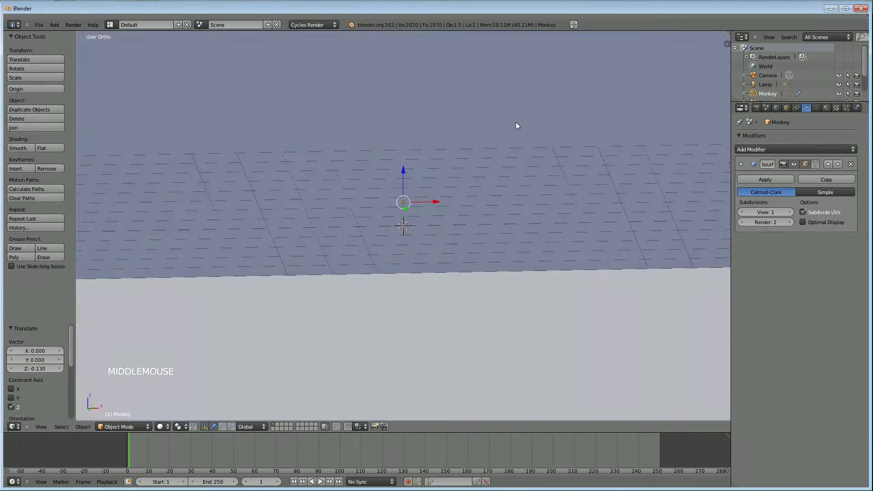
key(KP_7)
scroll(down, 3)
scroll(down, 3)
scroll(up, 3)
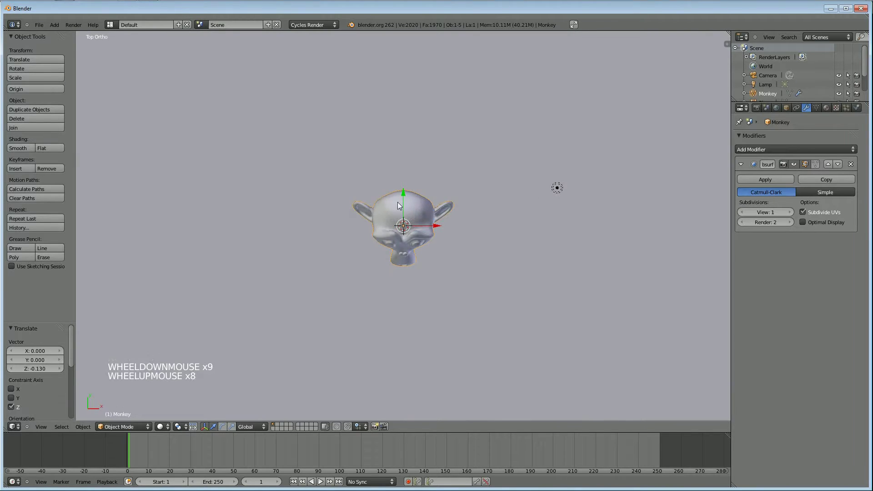
scroll(down, 3)
Step: Duplicate the monkey five times (Shift+D) and spread the copies across the floor
right_click(399, 220)
middle_click(408, 238)
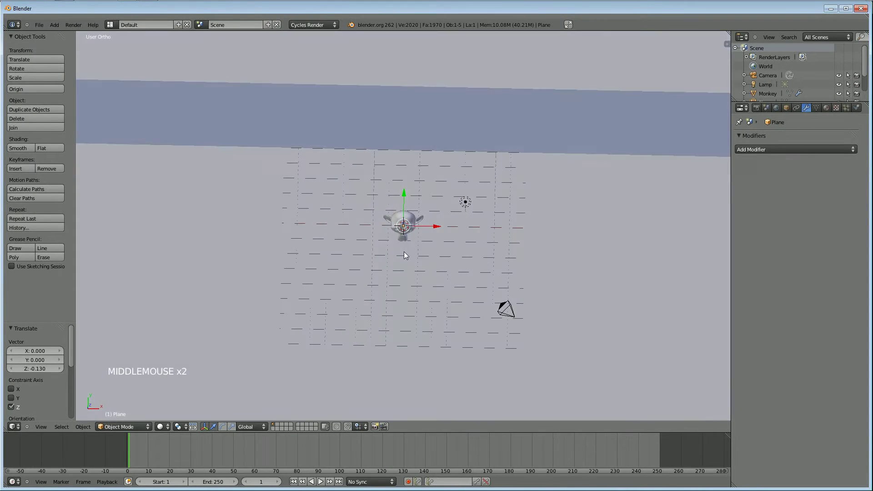
right_click(403, 219)
key(KP_7)
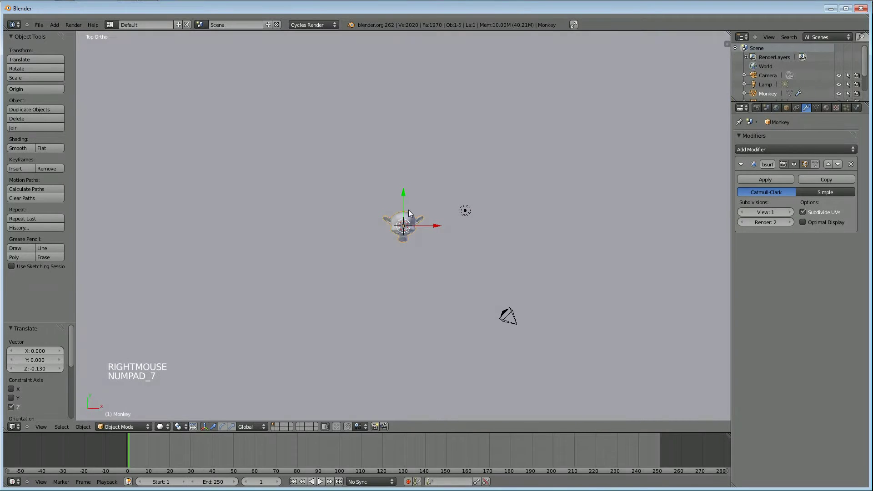
key(shift+d)
click(399, 292)
key(shift+d)
click(529, 324)
key(shift+d)
click(377, 366)
key(shift+d)
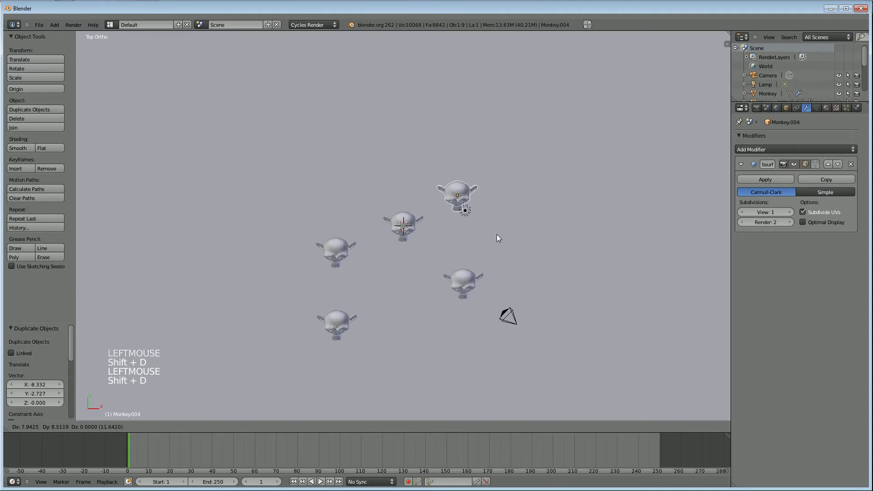
click(521, 260)
key(shift+d)
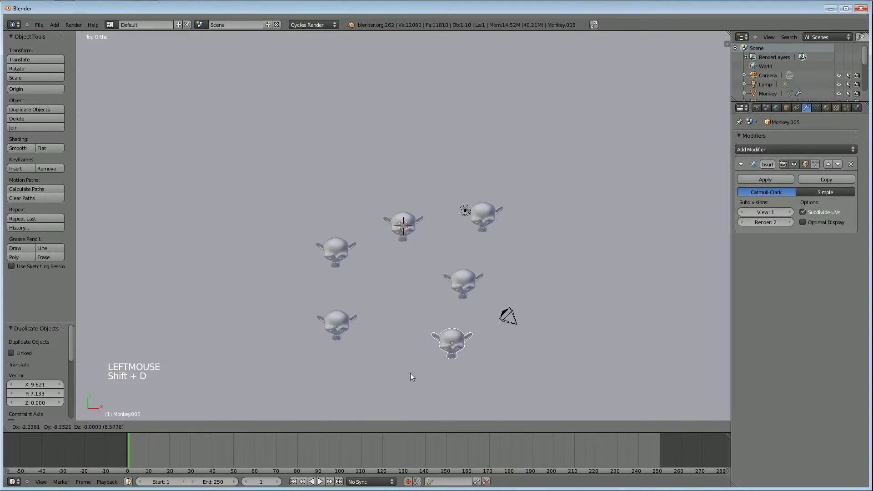
click(441, 372)
Step: Turn four of the monkeys each to a different angle in top view
right_click(338, 260)
key(r)
click(394, 231)
right_click(407, 225)
key(r)
click(420, 203)
right_click(484, 216)
key(r)
click(502, 221)
right_click(471, 287)
key(r)
click(476, 321)
Step: Rotate the remaining monkeys and nudge the one nearest the camera into place
right_click(490, 355)
key(r)
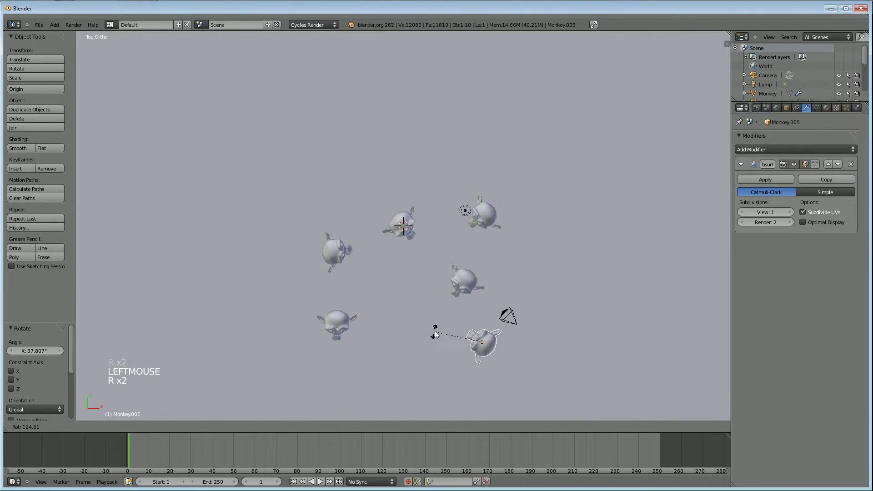
click(424, 322)
right_click(344, 331)
key(r)
click(414, 326)
right_click(481, 353)
key(g)
click(414, 353)
key(r)
click(434, 385)
key(g)
click(459, 364)
middle_click(494, 318)
scroll(up, 3)
scroll(up, 3)
middle_click(485, 270)
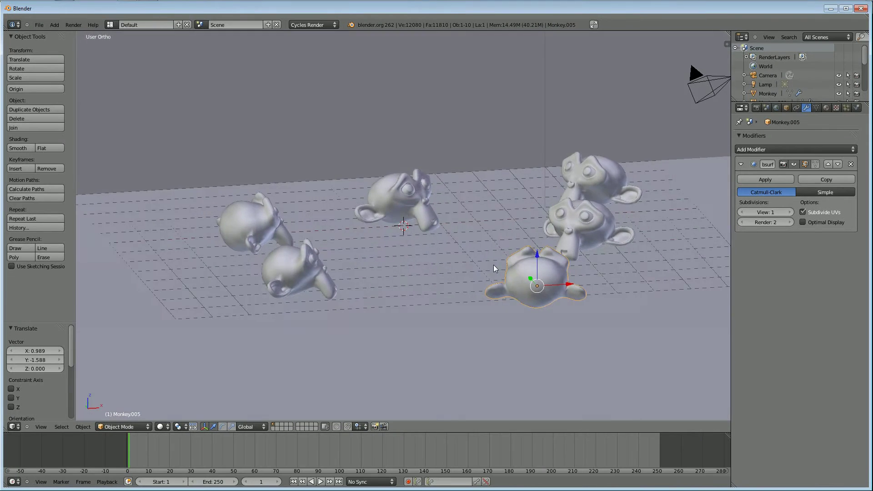
scroll(up, 3)
scroll(down, 3)
scroll(down, 3)
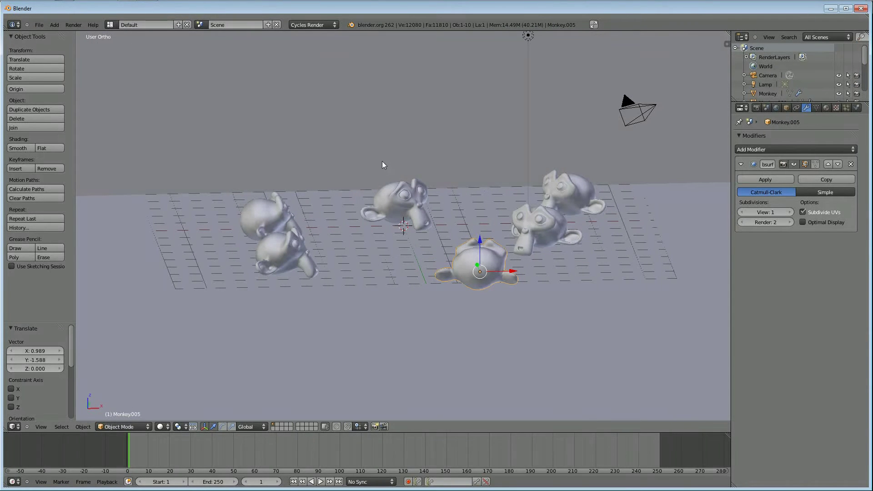
scroll(up, 3)
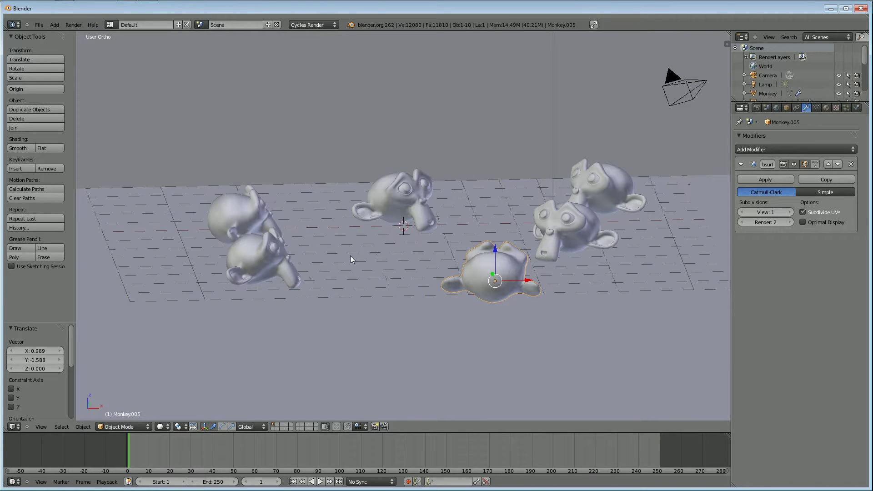
scroll(up, 3)
middle_click(354, 244)
middle_click(342, 195)
middle_click(316, 266)
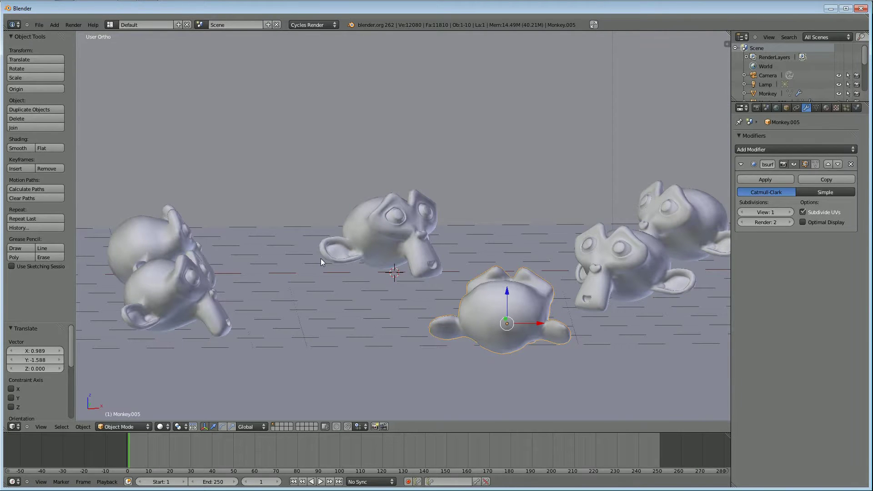
Step: Align the camera to the current view and pull it back along its view axis
key(ctrl+alt+KP_0)
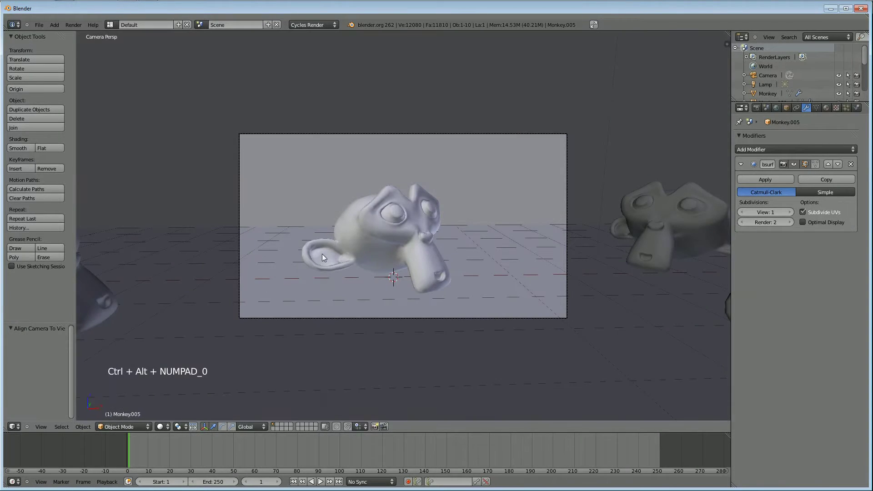
right_click(321, 318)
key(g)
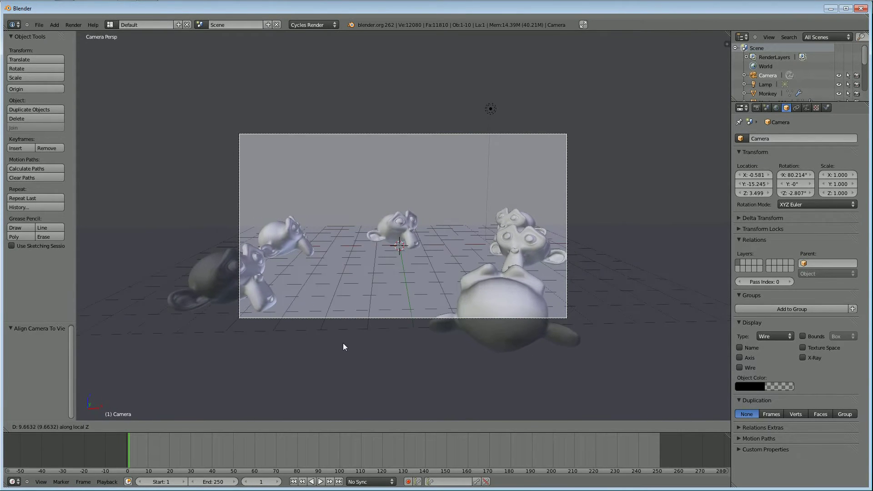
click(345, 345)
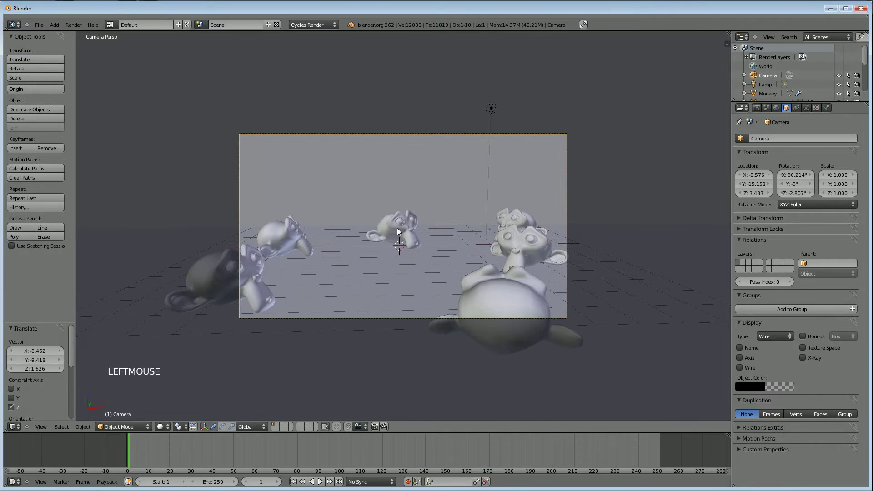
Step: Move the central monkey into the camera's framing and turn it about 33° around the vertical axis
key(KP_7)
scroll(down, 3)
right_click(398, 234)
key(g)
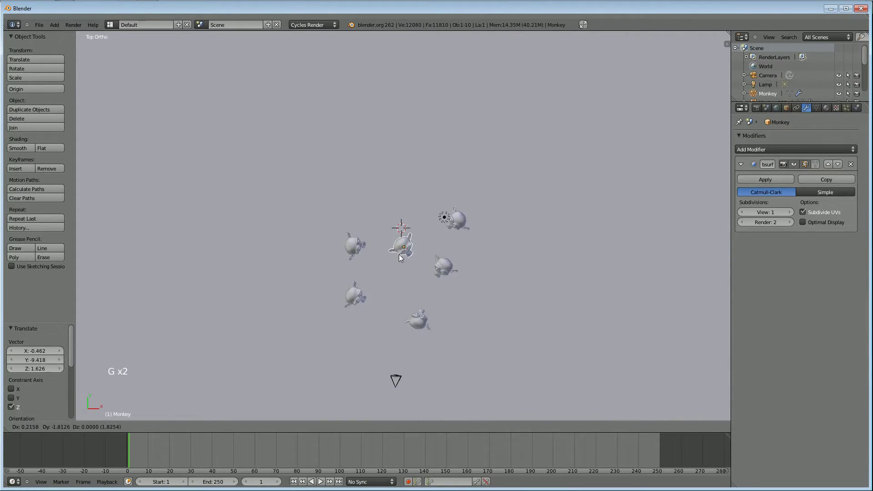
click(400, 273)
key(KP_0)
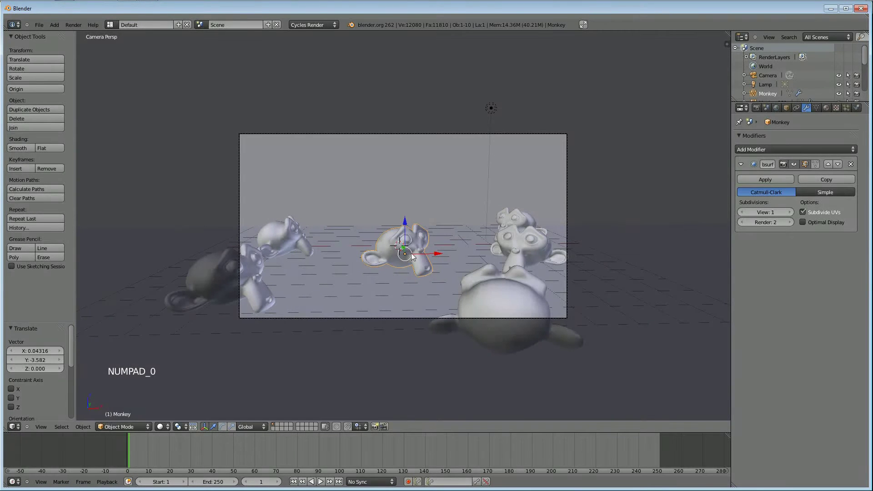
key(r)
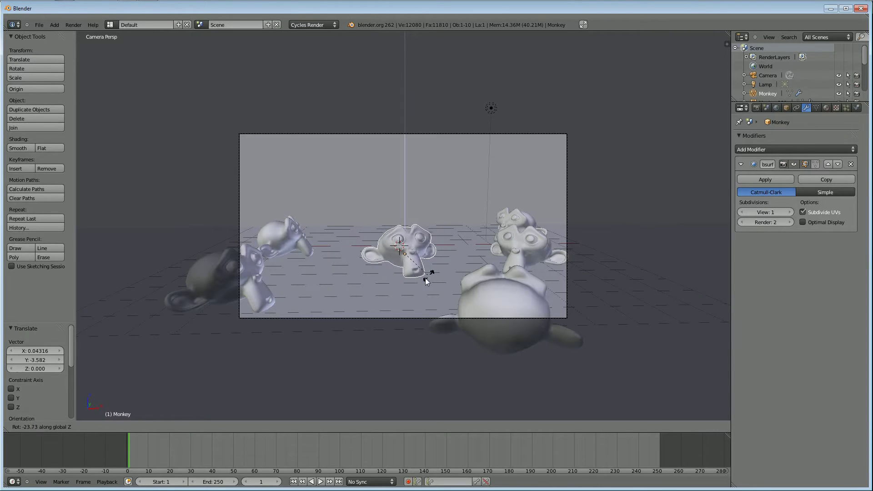
click(430, 285)
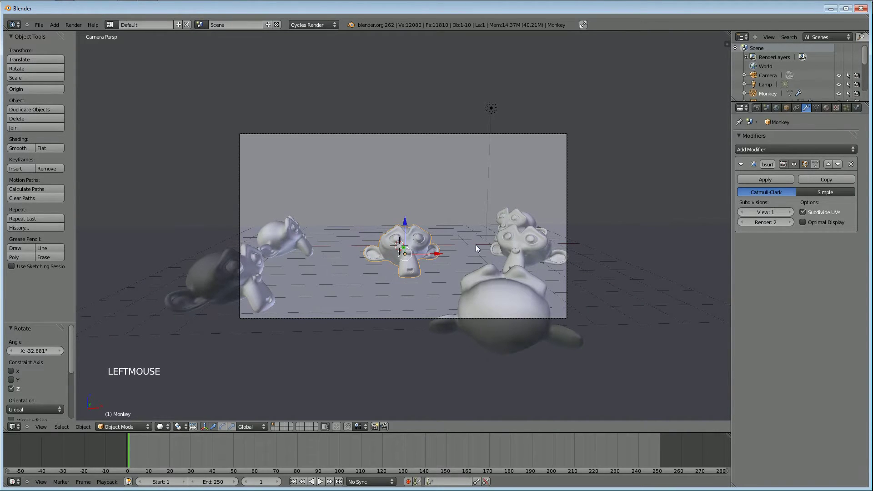
Step: Select the floor plane, then the lamp, and zoom in on the scene
right_click(394, 321)
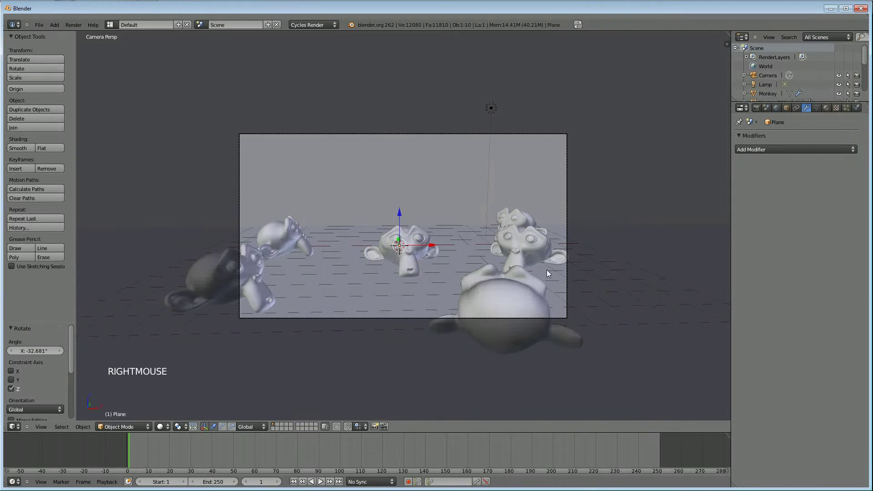
right_click(568, 272)
scroll(up, 3)
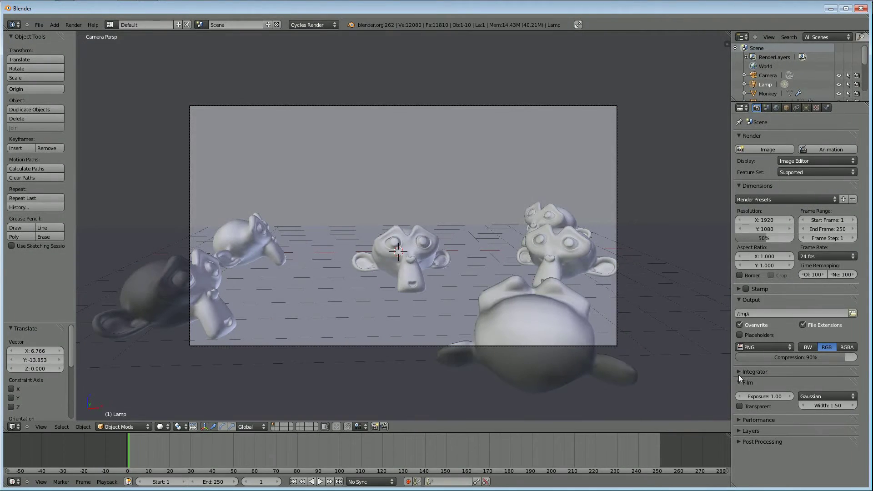
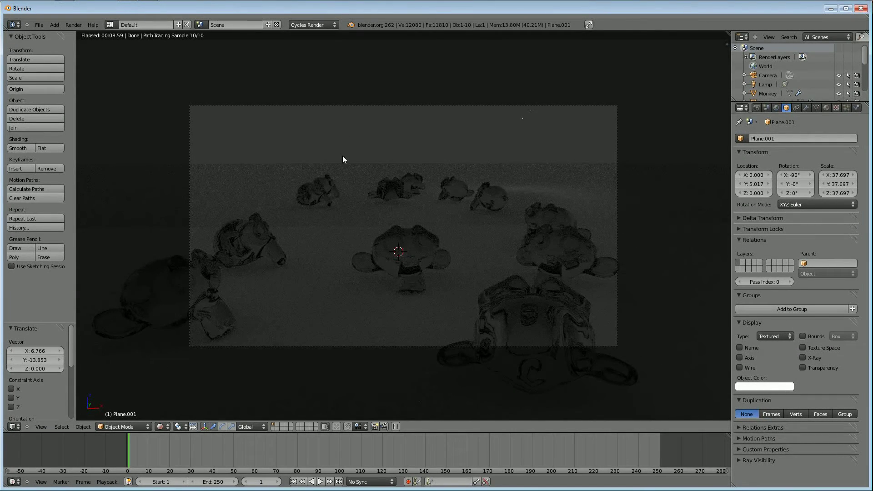
Step: Raise the glossy backdrop material's Roughness from 0.000 to 0.200
click(826, 106)
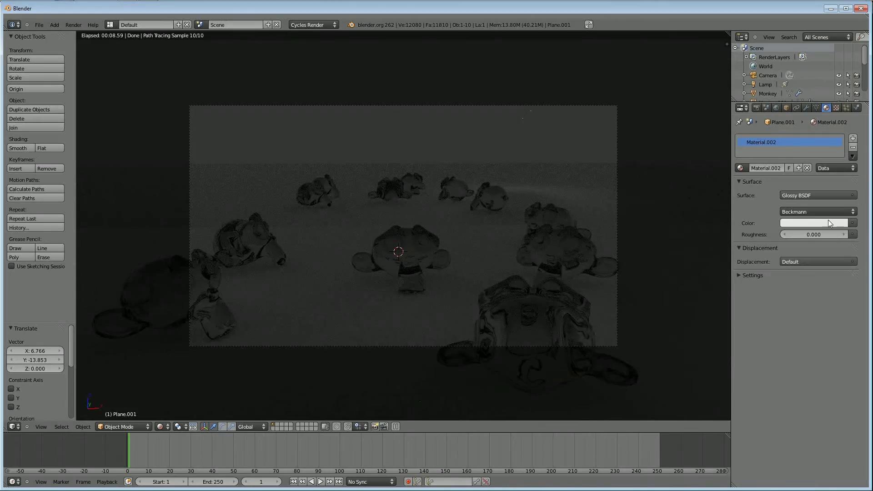
click(844, 235)
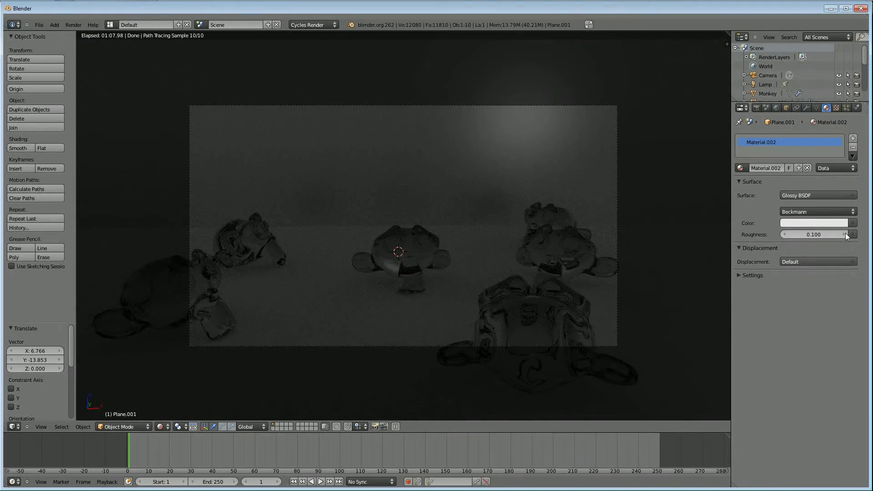
click(845, 234)
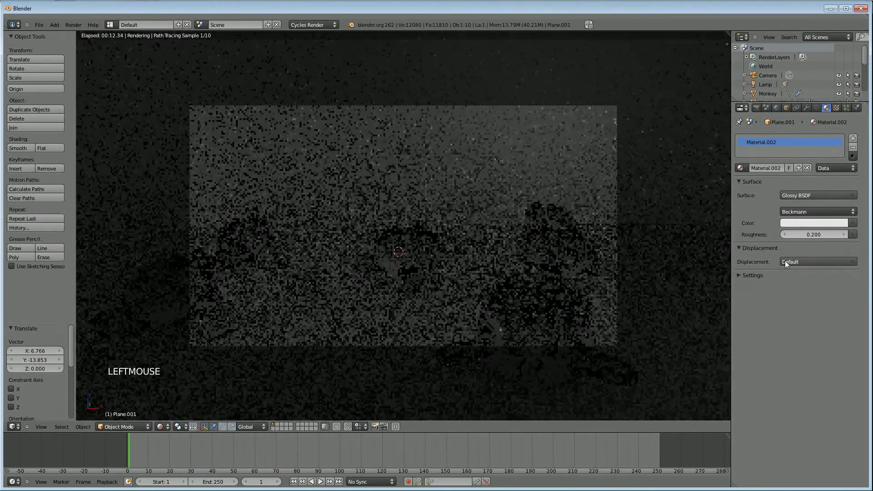